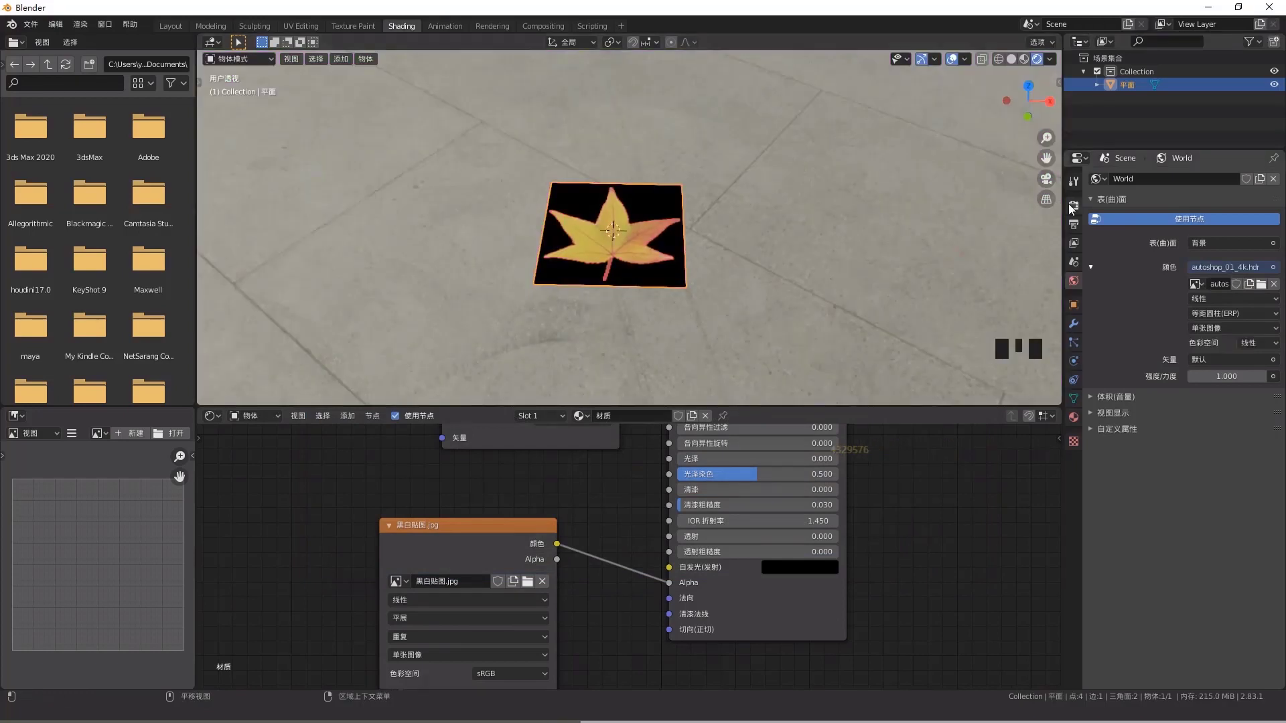
# Step: Set the render engine to Cycles and show the cut-out leaf in Rendered viewport shading
pyautogui.click(1074, 207)
pyautogui.moveTo(1202, 182); pyautogui.dragTo(644, 260)
pyautogui.scroll(3)
pyautogui.moveTo(575, 273); pyautogui.dragTo(848, 210)
pyautogui.click(849, 210)
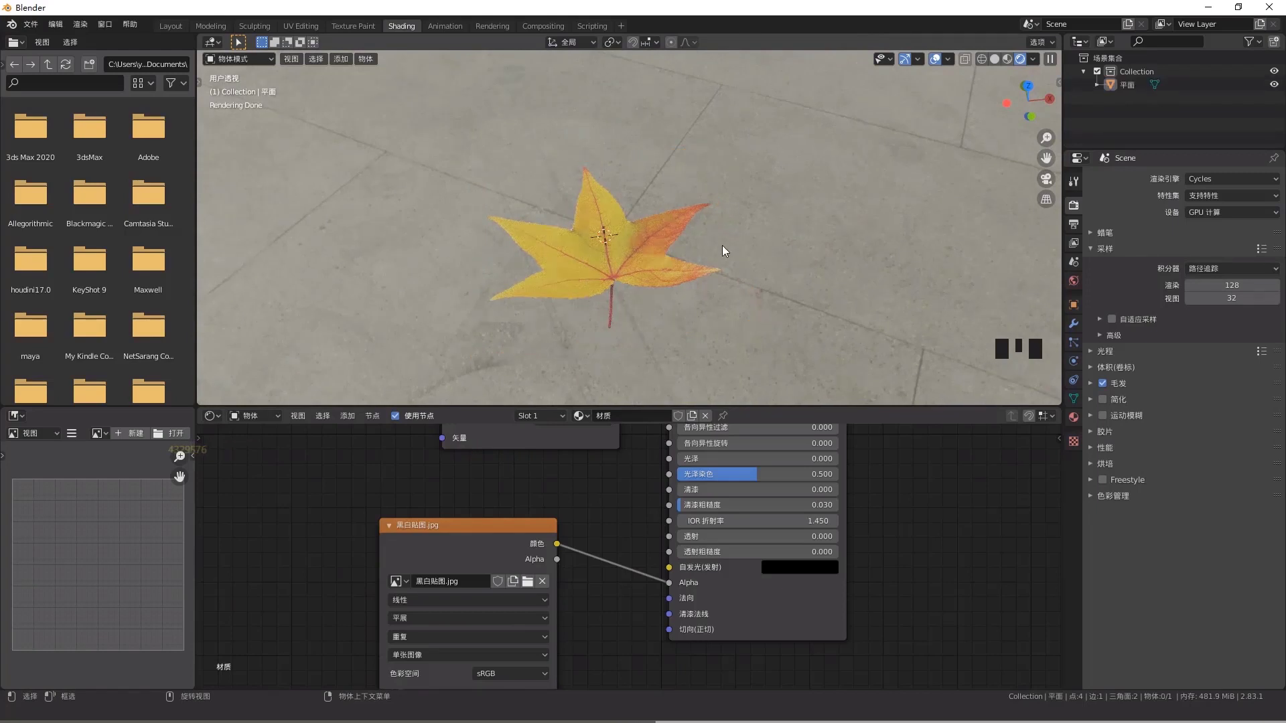
pyautogui.scroll(-3)
# Step: Add a camera and align it to the current view of the leaf on the floor
pyautogui.press('shift+a')
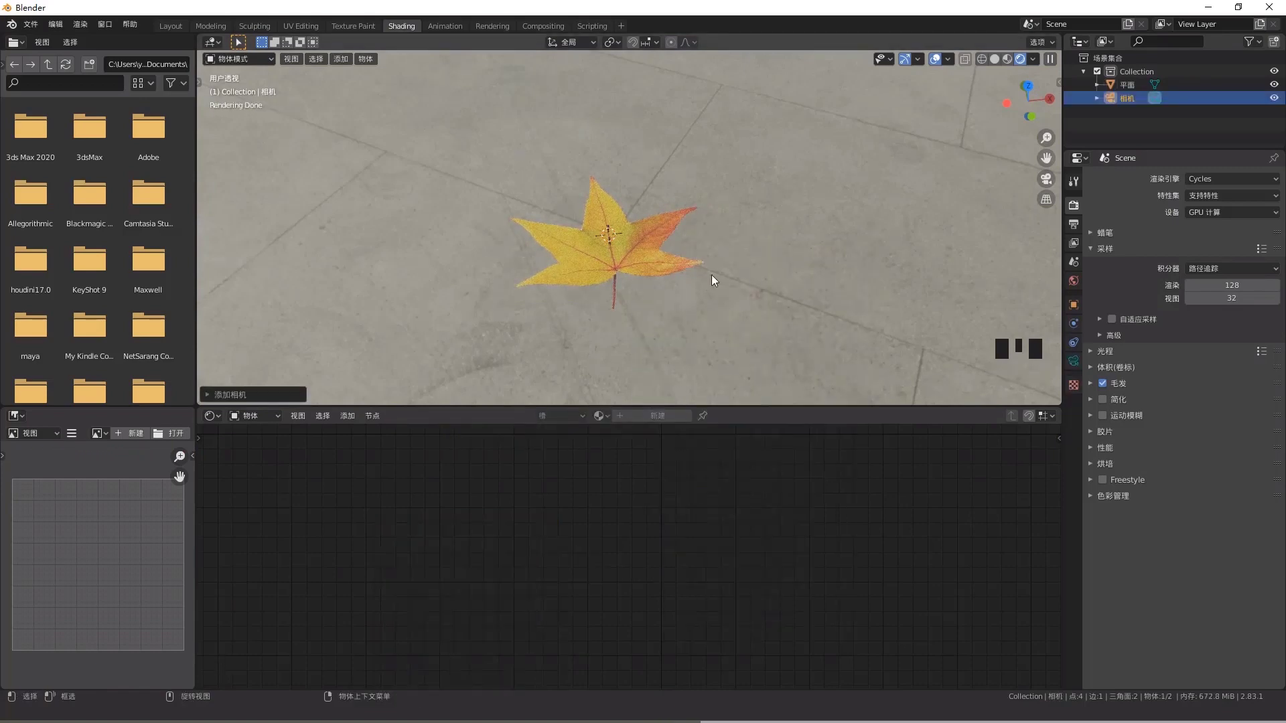
pyautogui.press('ctrl+alt+KP_0')
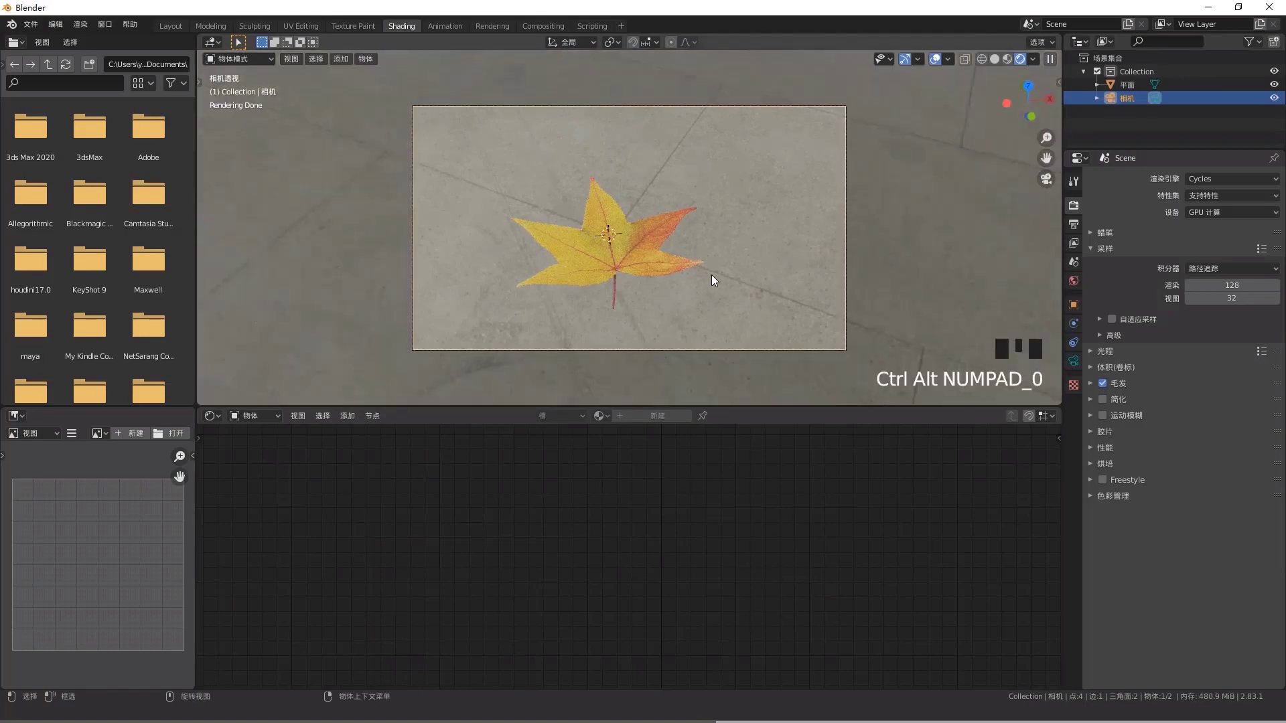
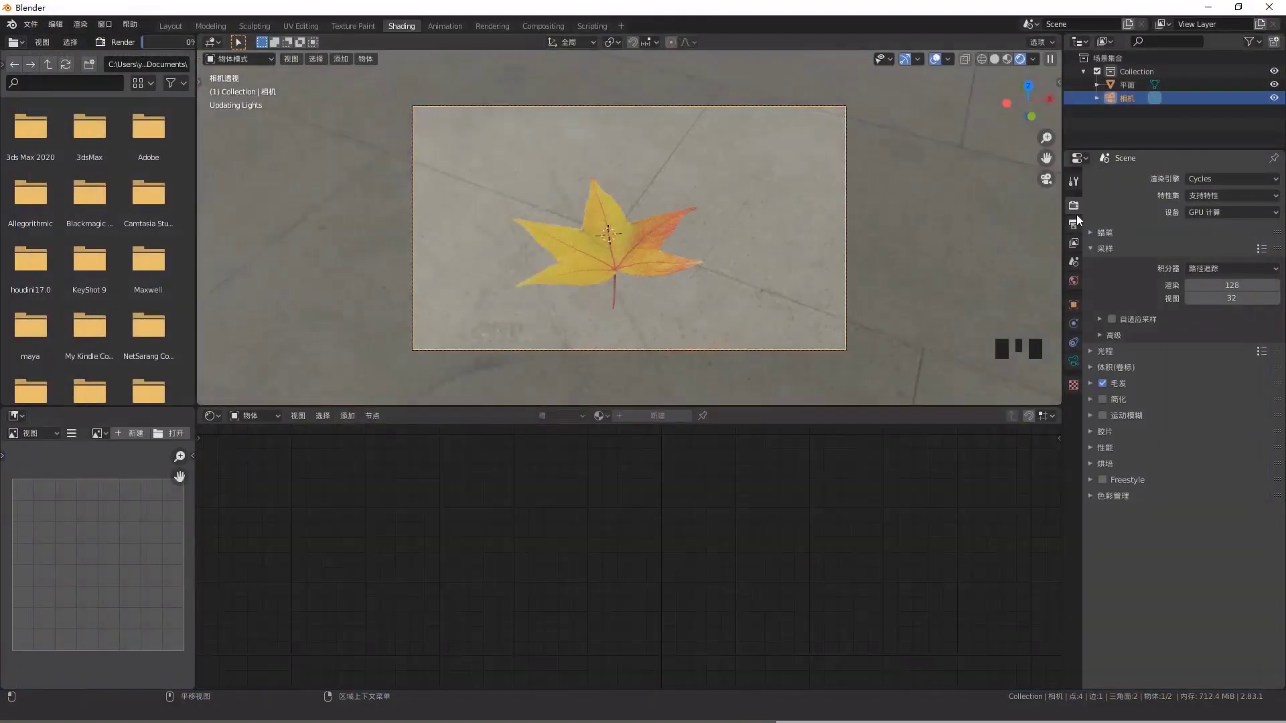
# Step: Set the leaf plane's material Blend Mode to Alpha Blend so the black square disappears
pyautogui.moveTo(1224, 182); pyautogui.dragTo(698, 268)
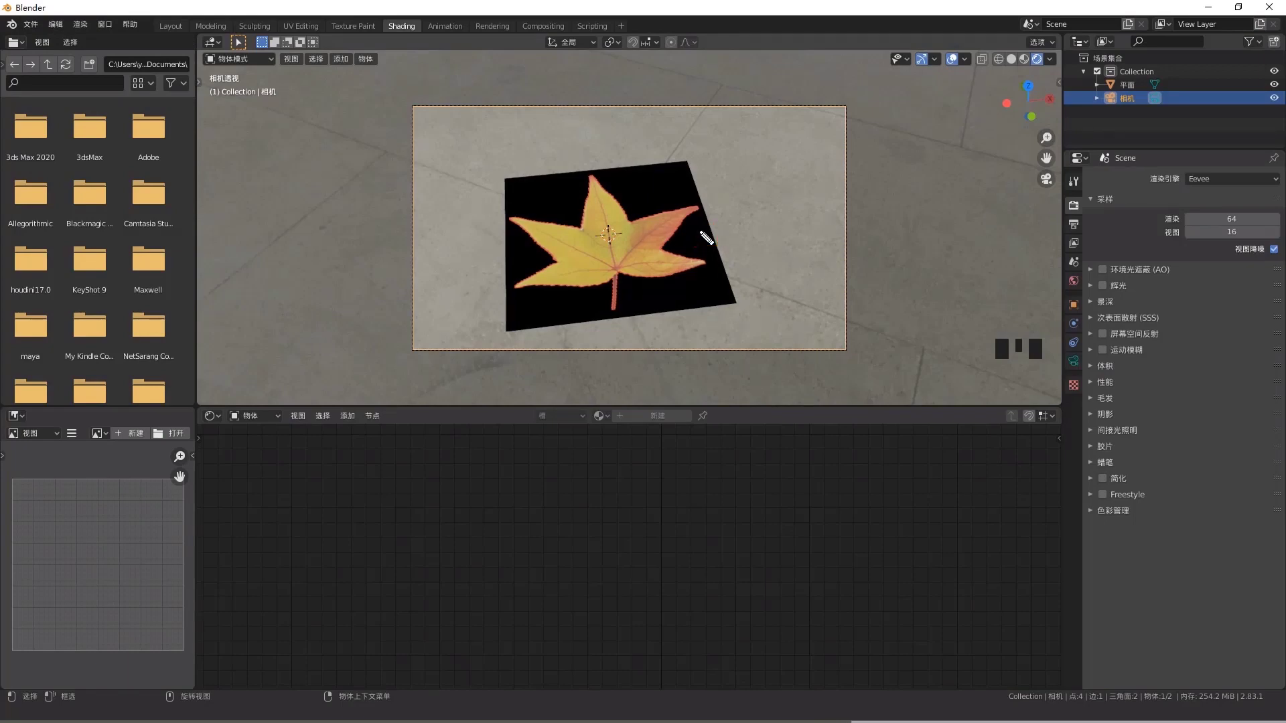
pyautogui.click(673, 237)
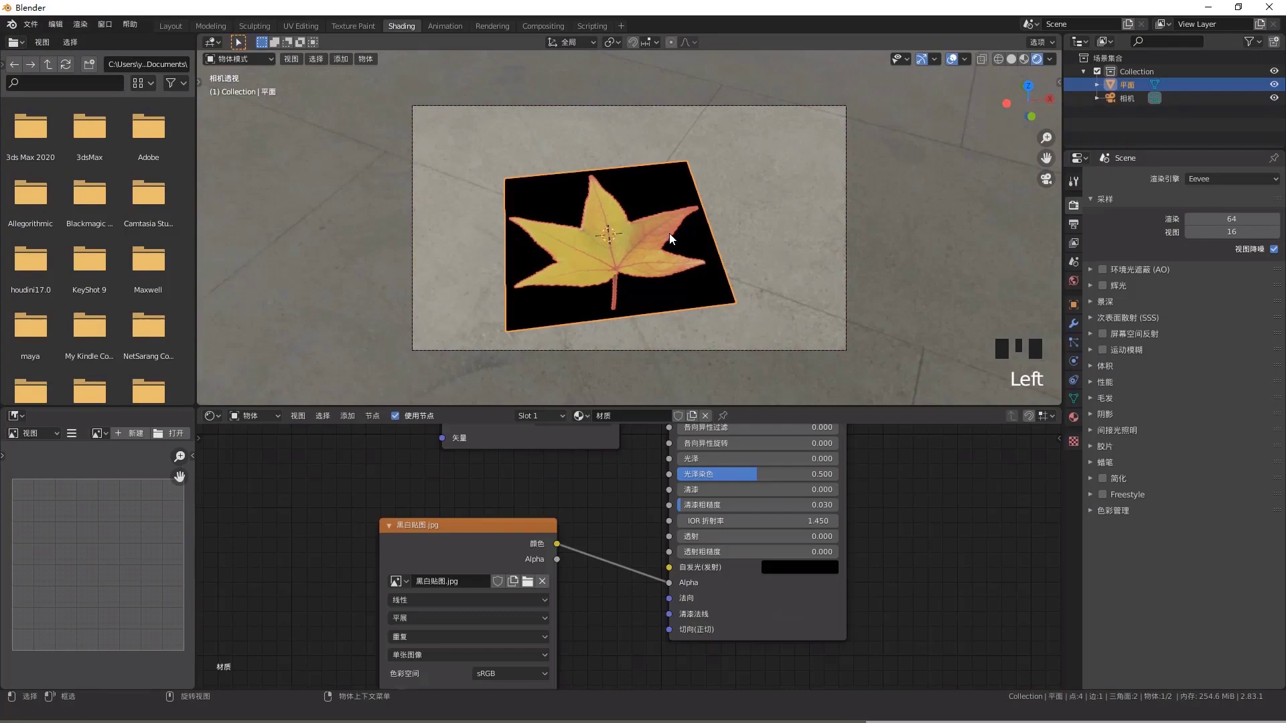
pyautogui.click(1080, 419)
pyautogui.scroll(-3)
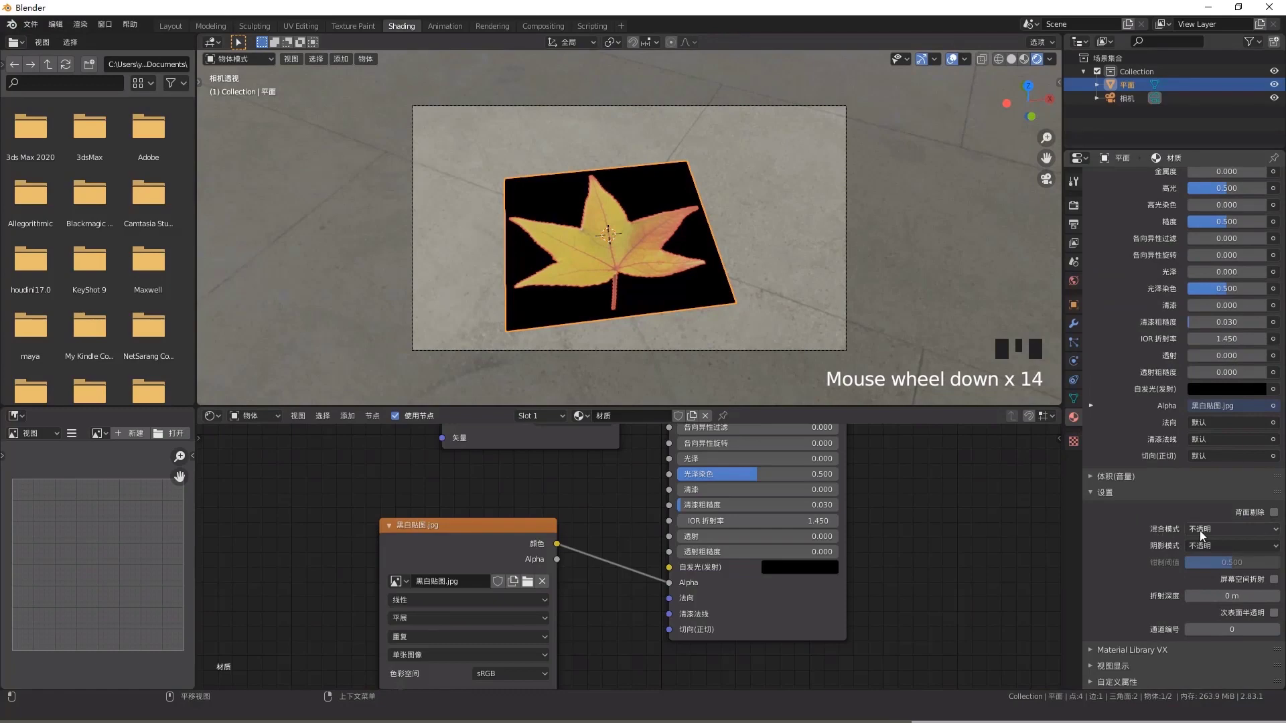
pyautogui.moveTo(1224, 531); pyautogui.dragTo(815, 249)
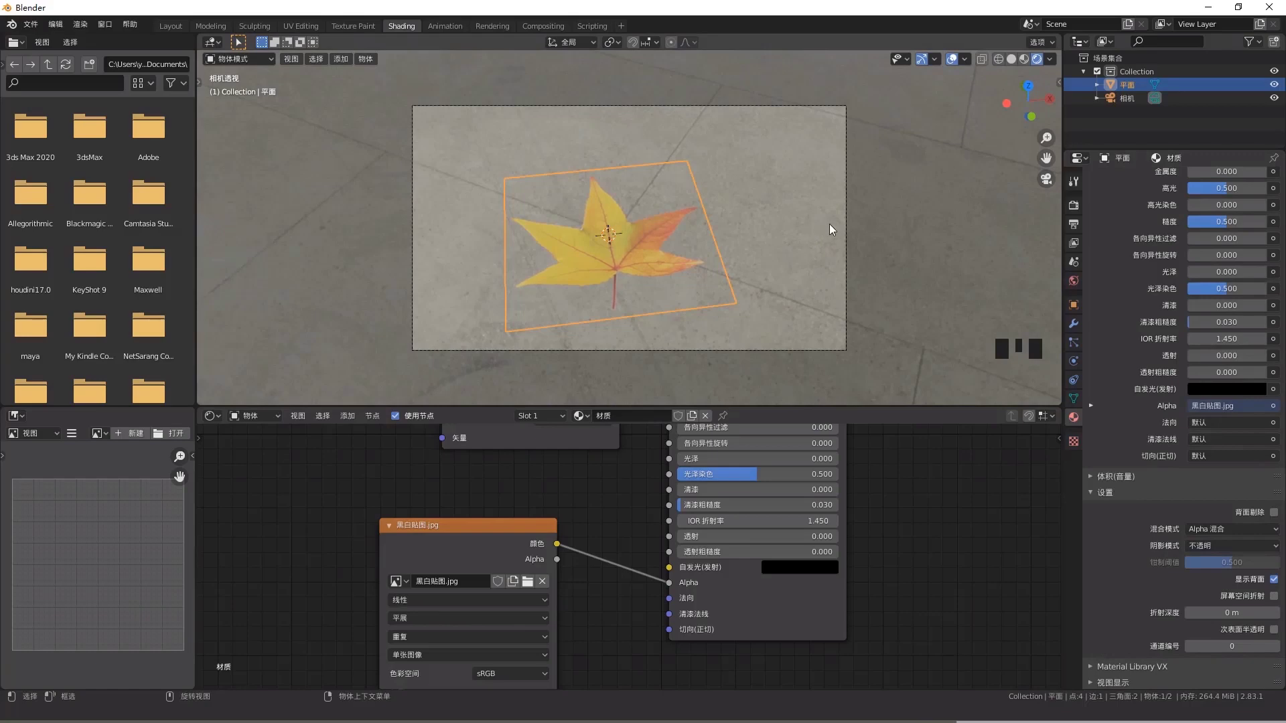